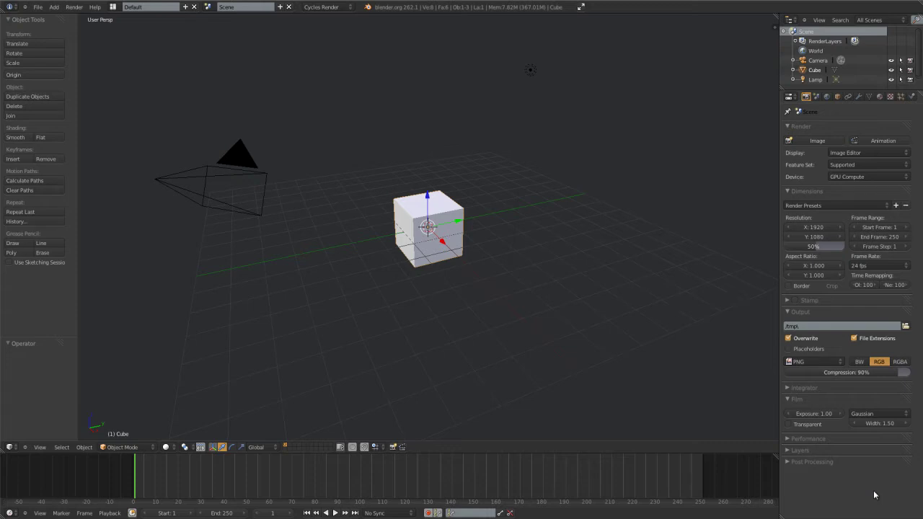
# Put the default cube into Edit Mode and deselect all of its geometry
pyautogui.click(543, 11)
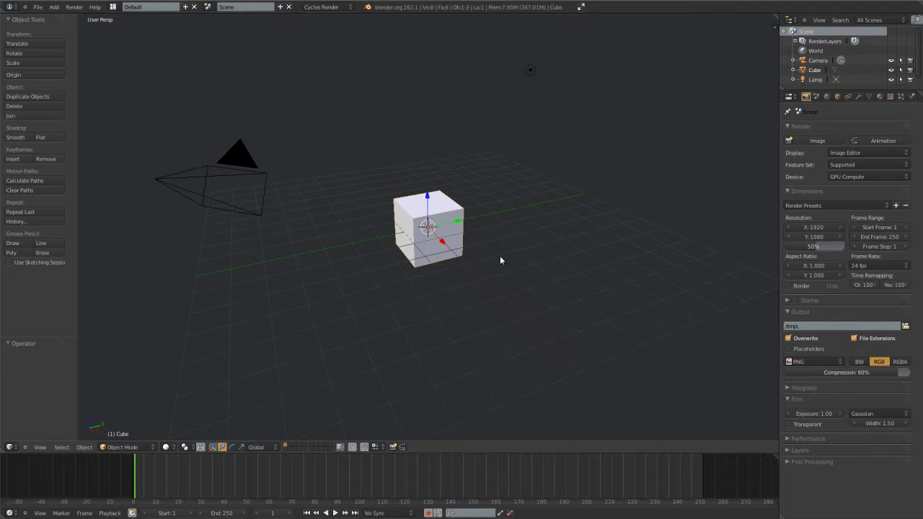
pyautogui.scroll(3)
pyautogui.scroll(-3)
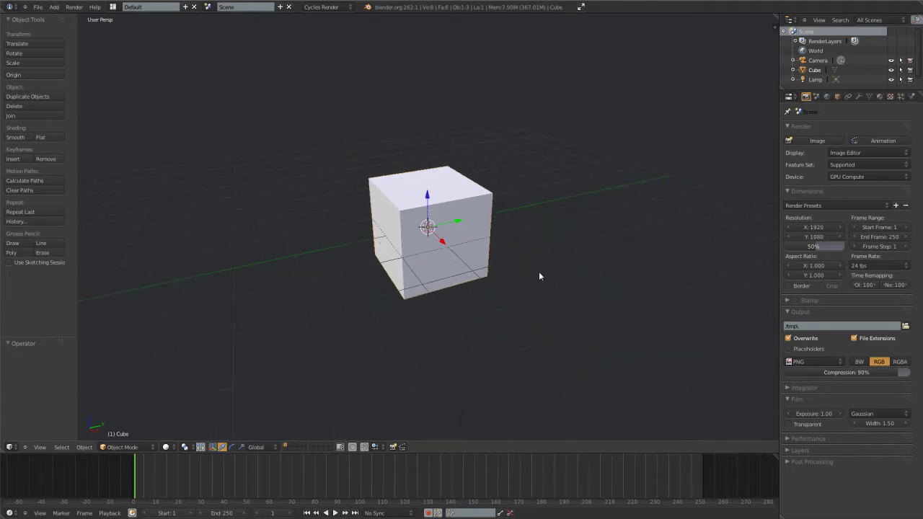
pyautogui.press('Tab')
pyautogui.scroll(3)
pyautogui.press('a')
# Add two parallel loop cuts around the cube with Ctrl+R
pyautogui.middleClick(422, 293)
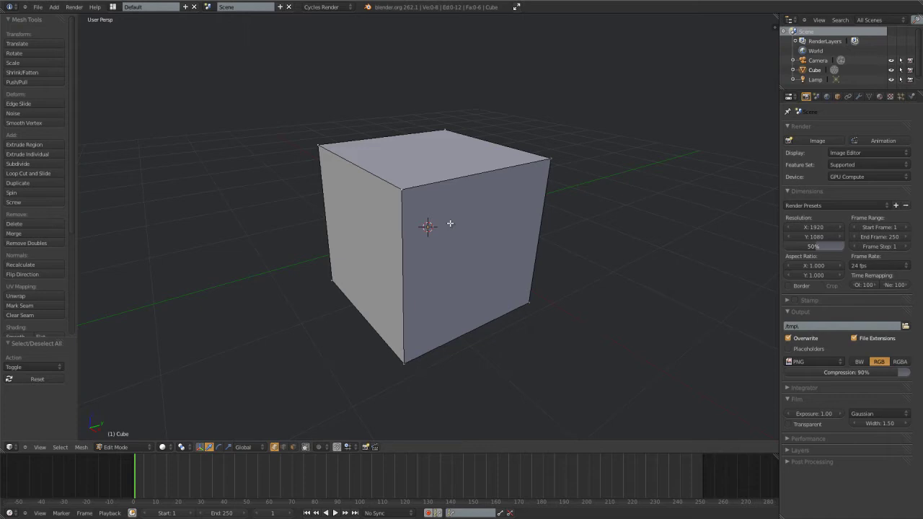
pyautogui.press('ctrl+r')
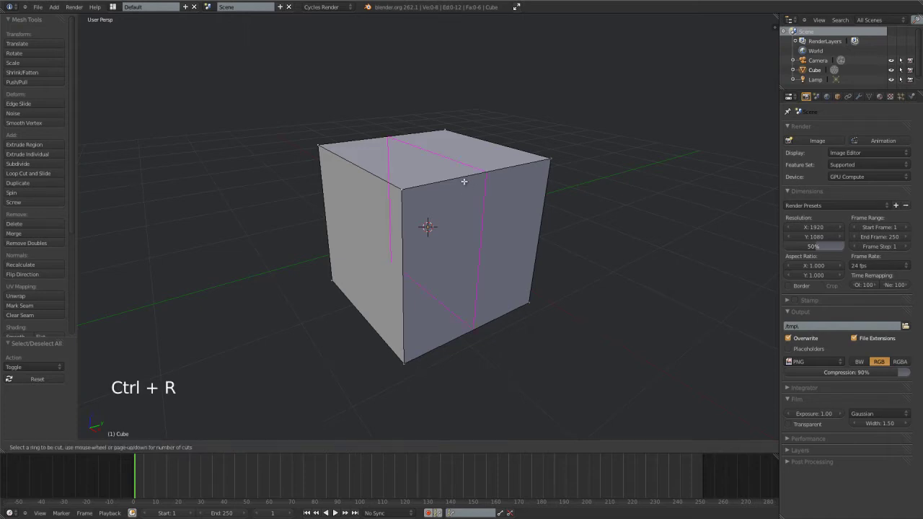
pyautogui.click(461, 177)
pyautogui.press('a')
pyautogui.press('ctrl+r')
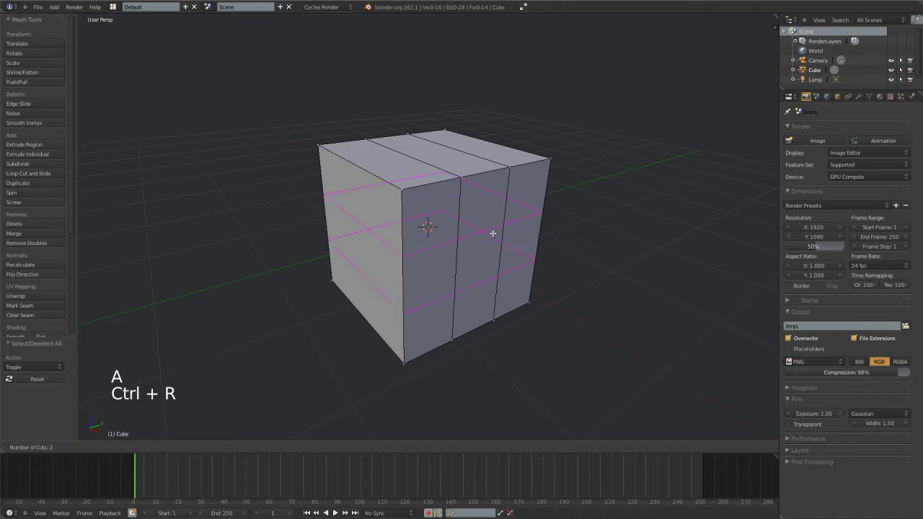
pyautogui.click(491, 229)
# Add a centred loop cut in the other direction and extrude the selected face band outward
pyautogui.press('ctrl+Tab')
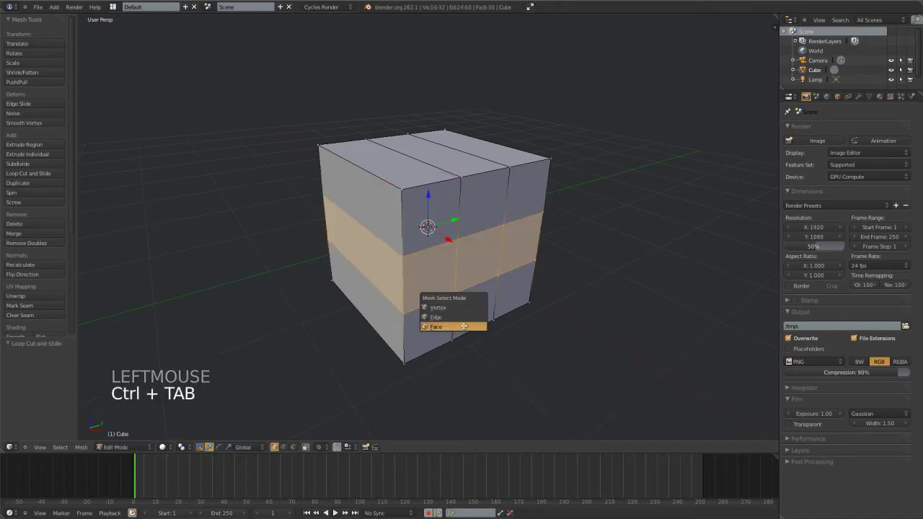
pyautogui.rightClick(474, 261)
pyautogui.press('e')
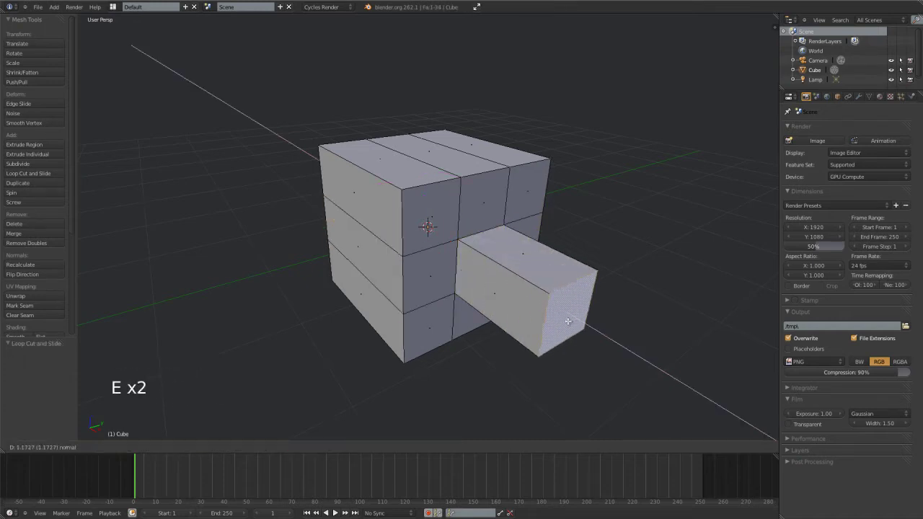
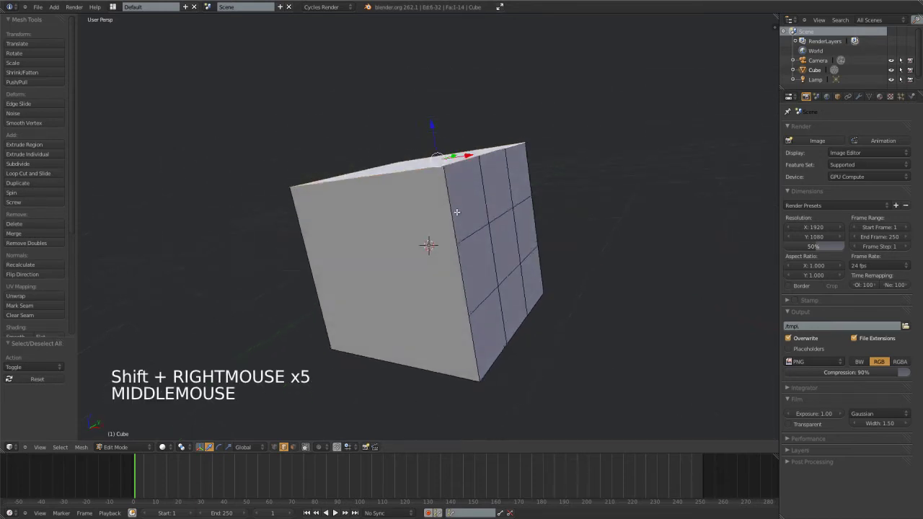
pyautogui.press('a')
pyautogui.middleClick(504, 170)
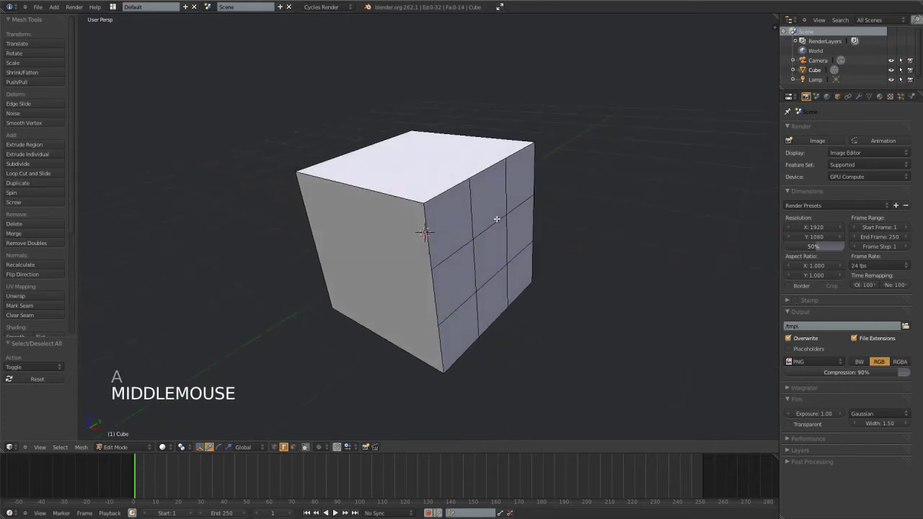
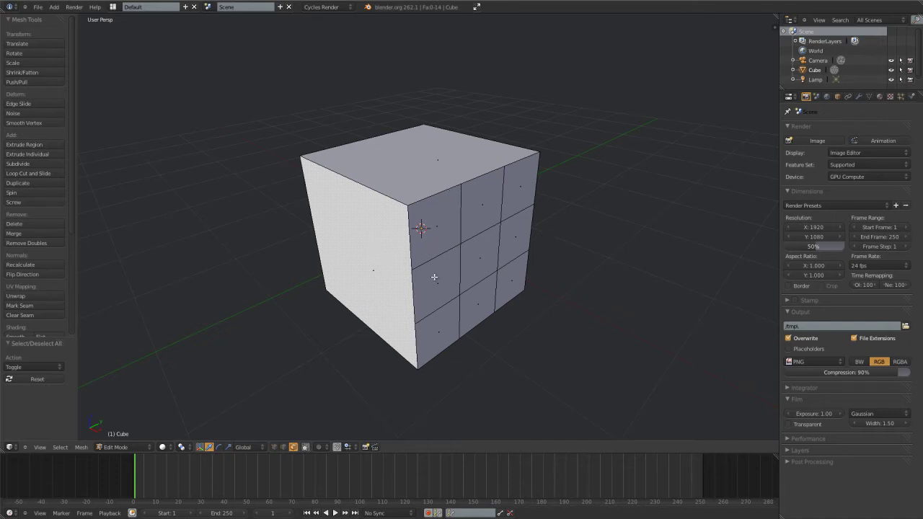
# Choose Vertex select mode, then sketch and erase grease-pencil strokes over the cube
pyautogui.press('ctrl+Tab')
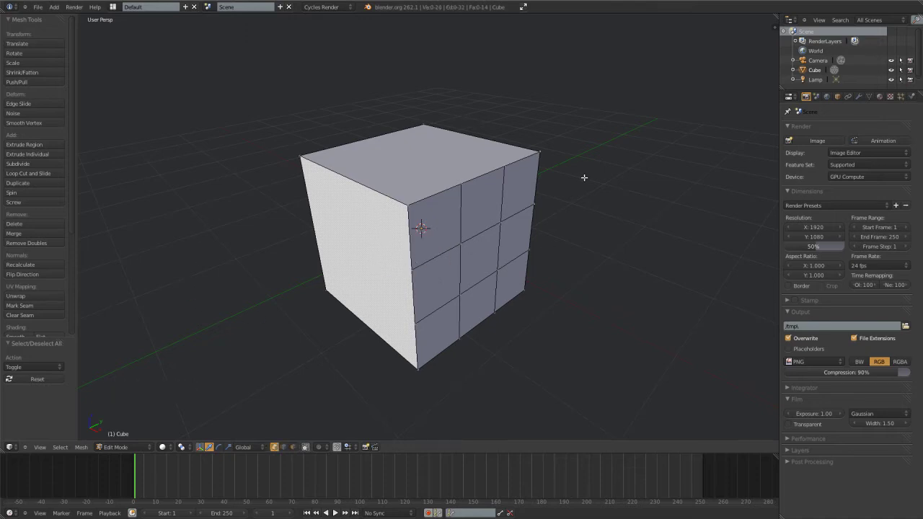
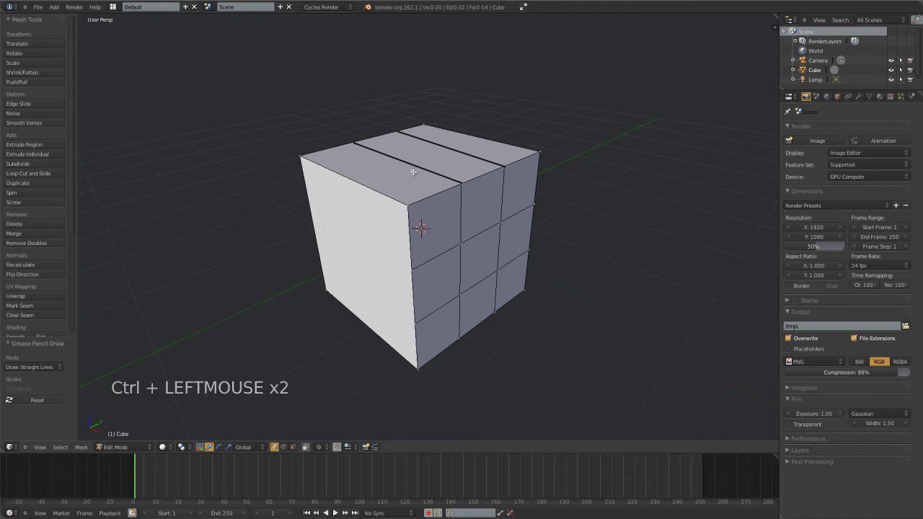
pyautogui.press('d')
pyautogui.rightClick(458, 178)
pyautogui.press('d')
pyautogui.press('d')
pyautogui.press('d')
pyautogui.rightClick(502, 157)
pyautogui.press('d')
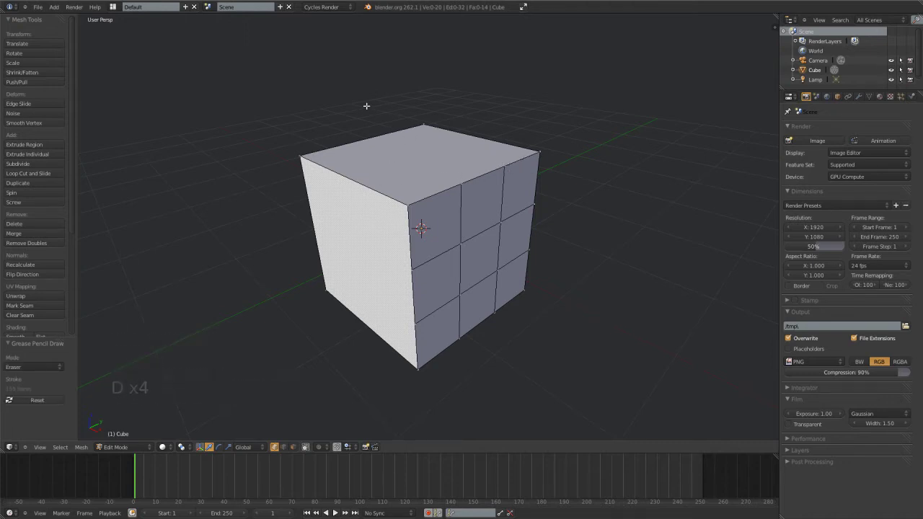
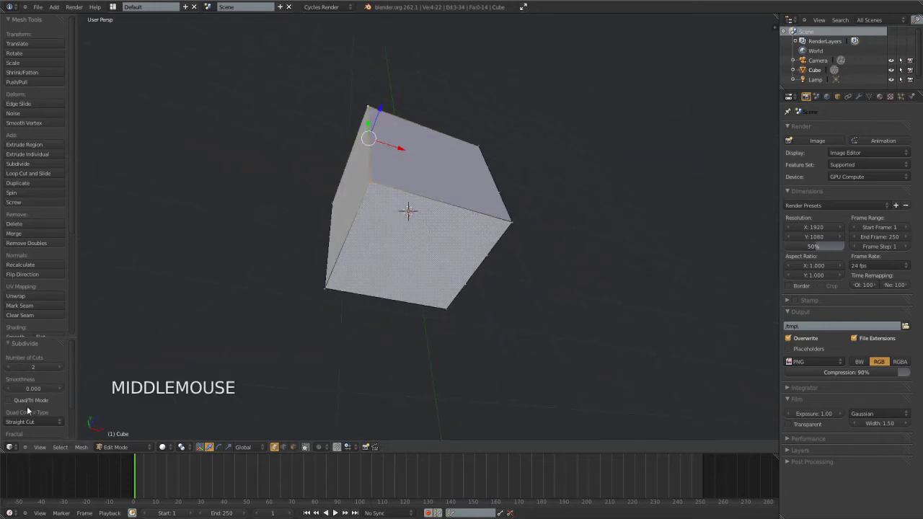
# Set Subdivide to Quad/Tri Mode with Inner Vert corners, then deselect all geometry
pyautogui.click(31, 408)
pyautogui.click(30, 403)
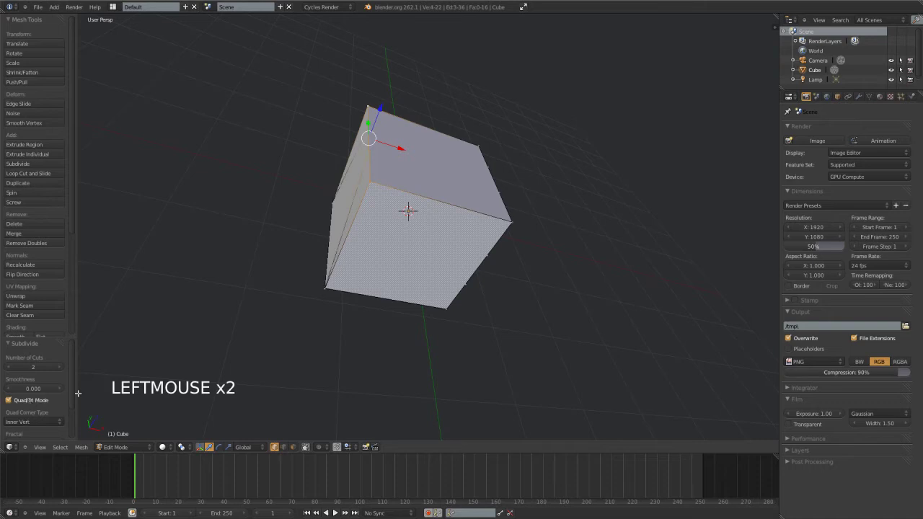
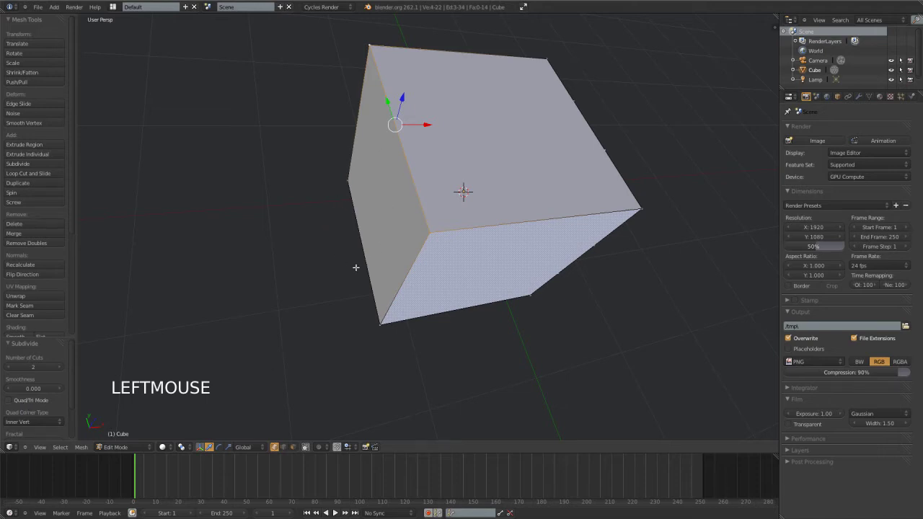
pyautogui.press('a')
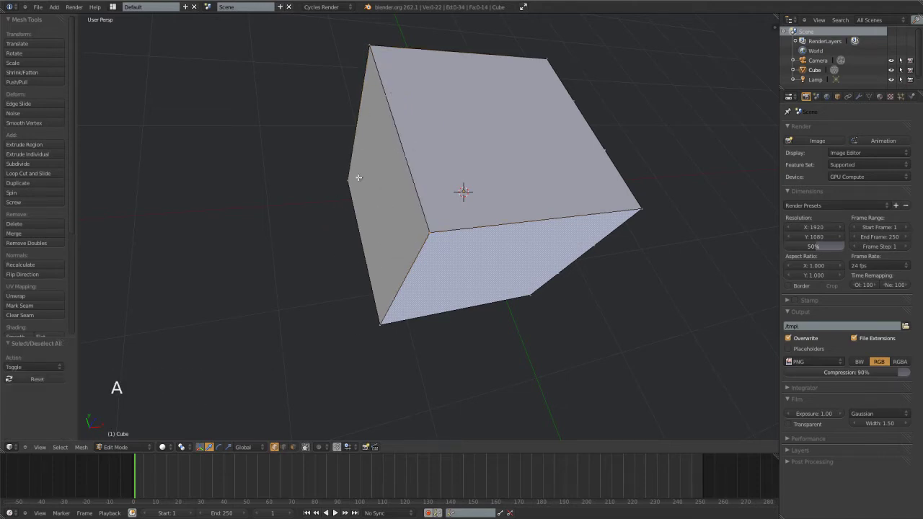
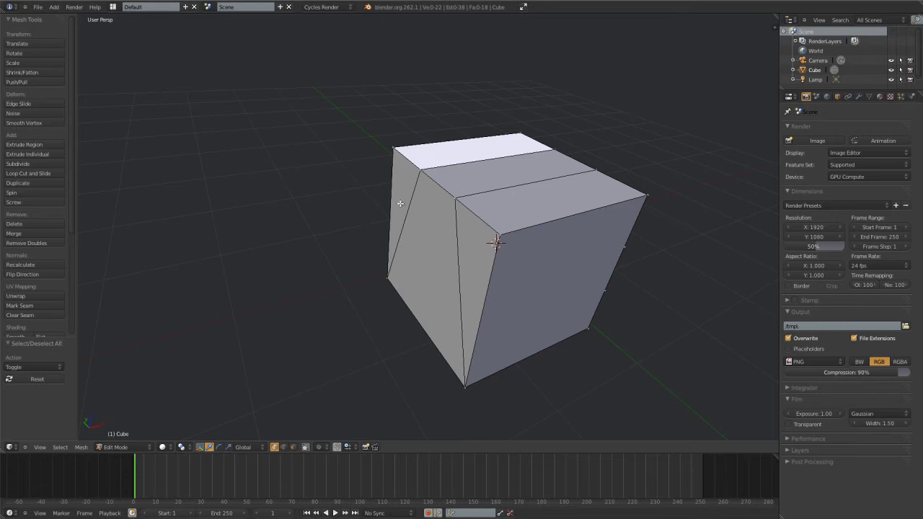
# Switch the mesh selection mode to Face select
pyautogui.press('ctrl+Tab')
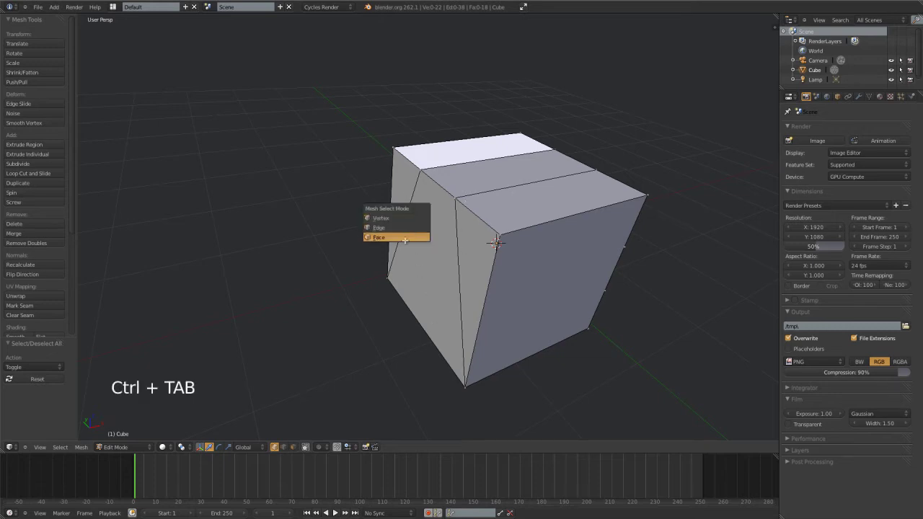
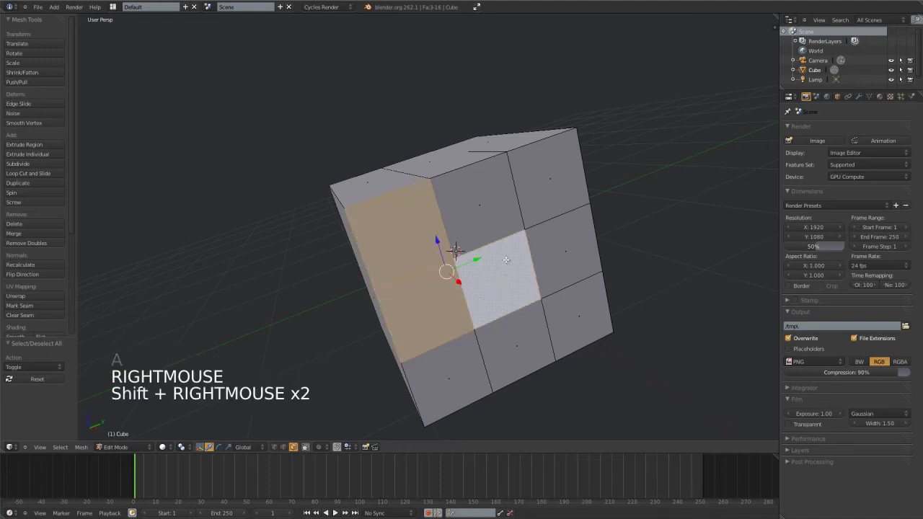
# Select a grid face on the cube, dissolve the selected faces and deselect everything
pyautogui.rightClick(485, 212)
pyautogui.scroll(-3)
pyautogui.middleClick(417, 280)
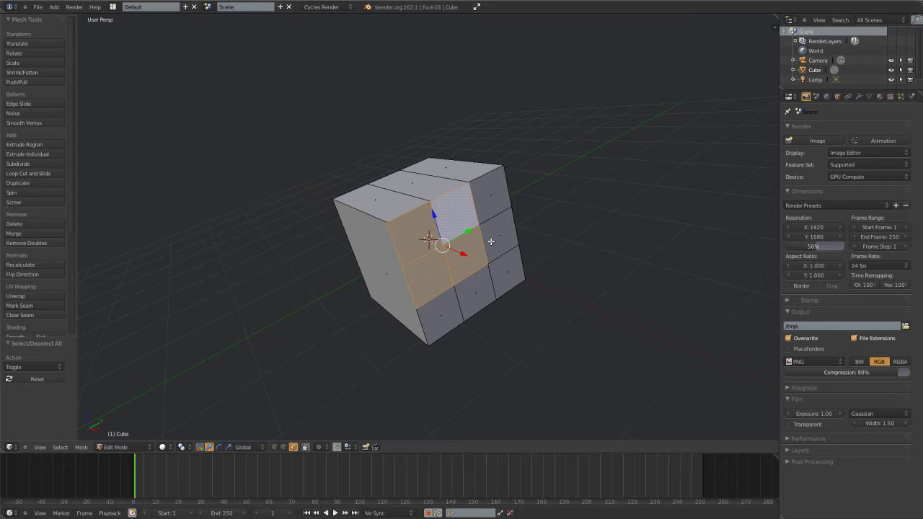
pyautogui.press('f')
pyautogui.scroll(3)
pyautogui.press('a')
pyautogui.press('ctrl+Tab')
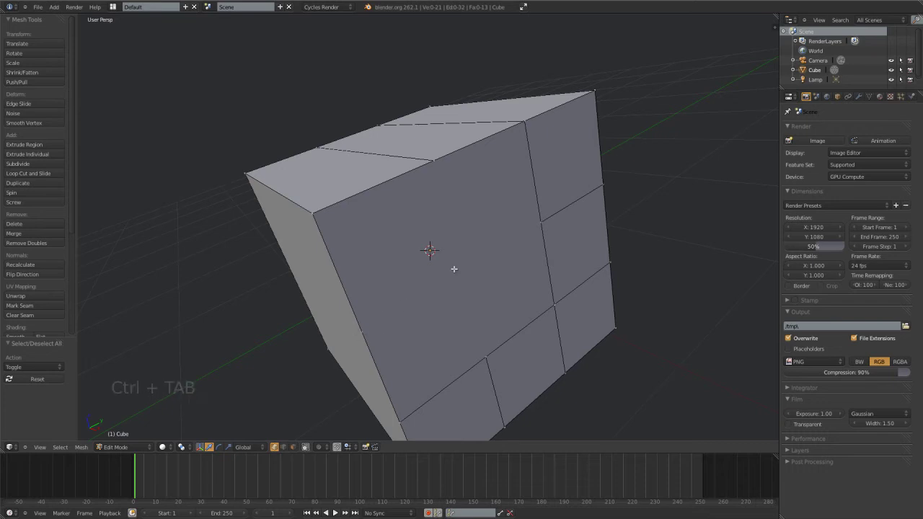
# Select several vertices along the cube's front edge ready for merging
pyautogui.scroll(-3)
pyautogui.middleClick(422, 269)
pyautogui.rightClick(406, 271)
pyautogui.press('g')
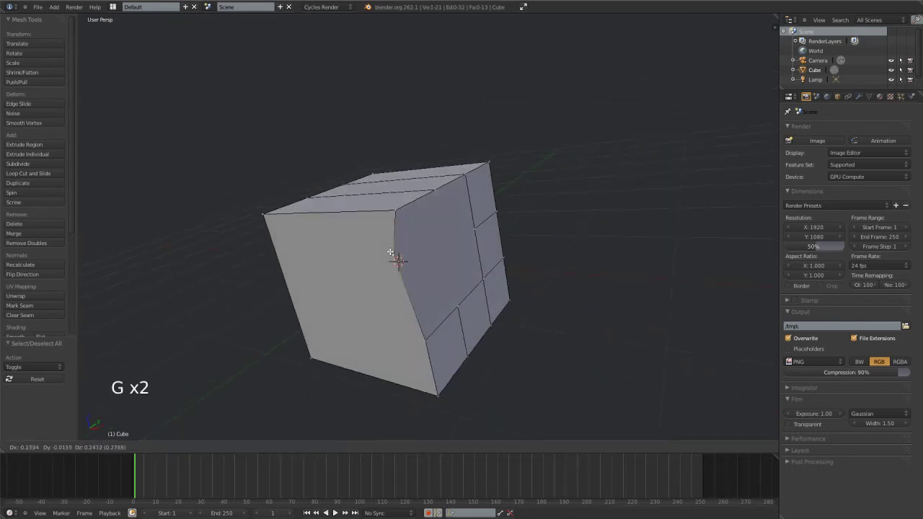
pyautogui.rightClick(386, 248)
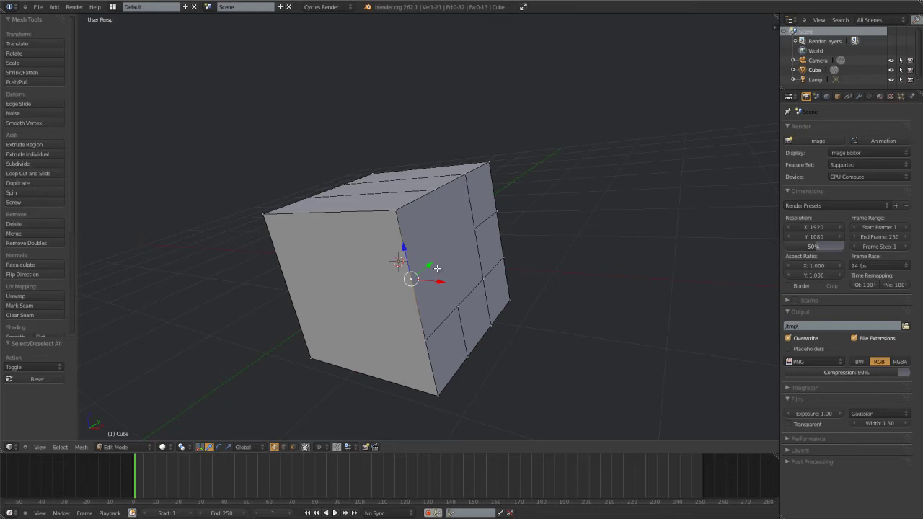
pyautogui.press('a')
pyautogui.scroll(3)
pyautogui.rightClick(404, 294)
pyautogui.press('g')
pyautogui.rightClick(403, 302)
pyautogui.middleClick(431, 293)
pyautogui.middleClick(494, 226)
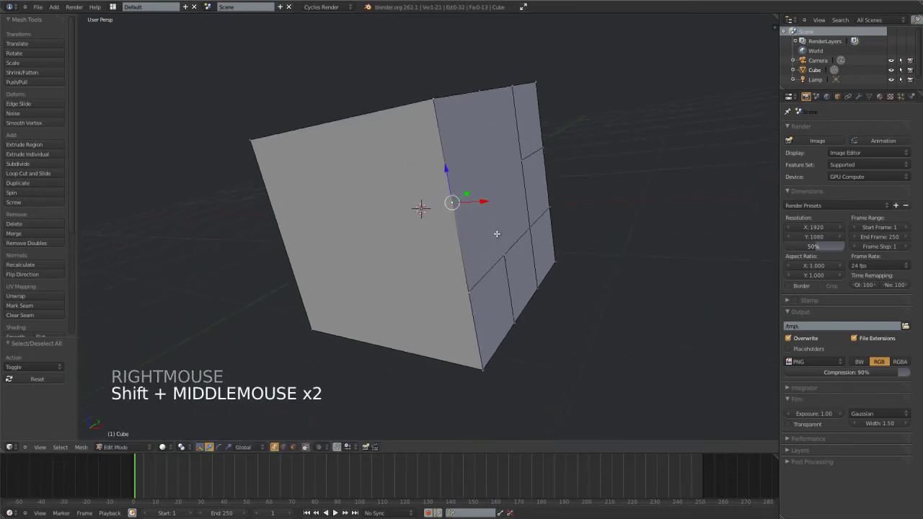
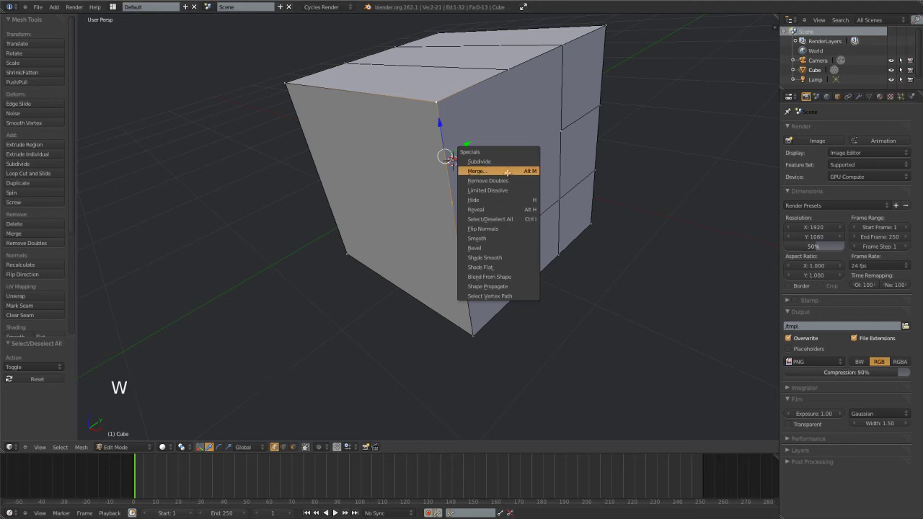
# Undo, select an unwanted edge loop and bring up the delete options for it
pyautogui.press('ctrl+z')
pyautogui.press('a')
pyautogui.middleClick(445, 222)
pyautogui.rightClick(450, 196)
pyautogui.press('g')
pyautogui.rightClick(467, 196)
pyautogui.press('a')
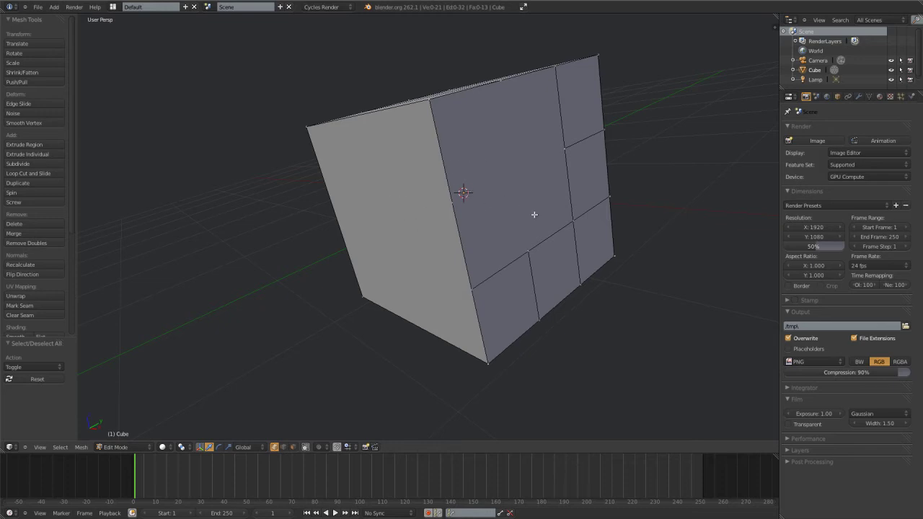
pyautogui.rightClick(451, 200)
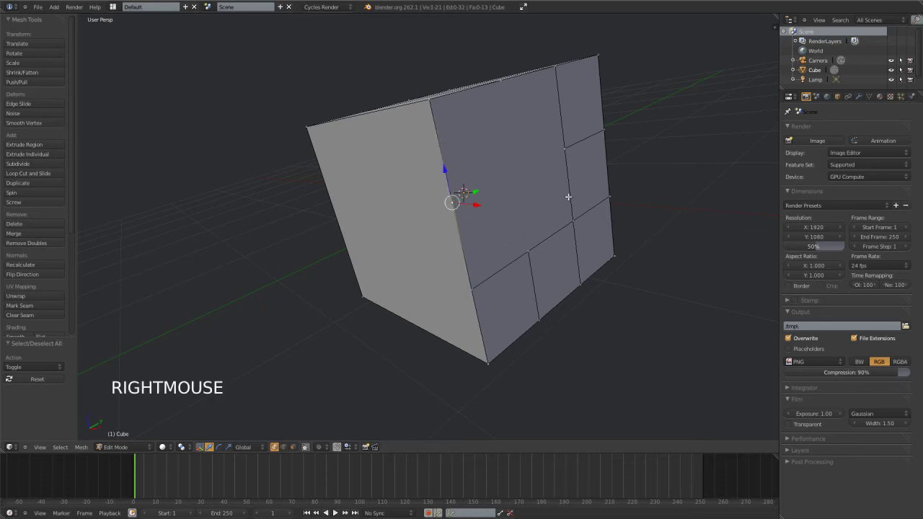
pyautogui.press('x')
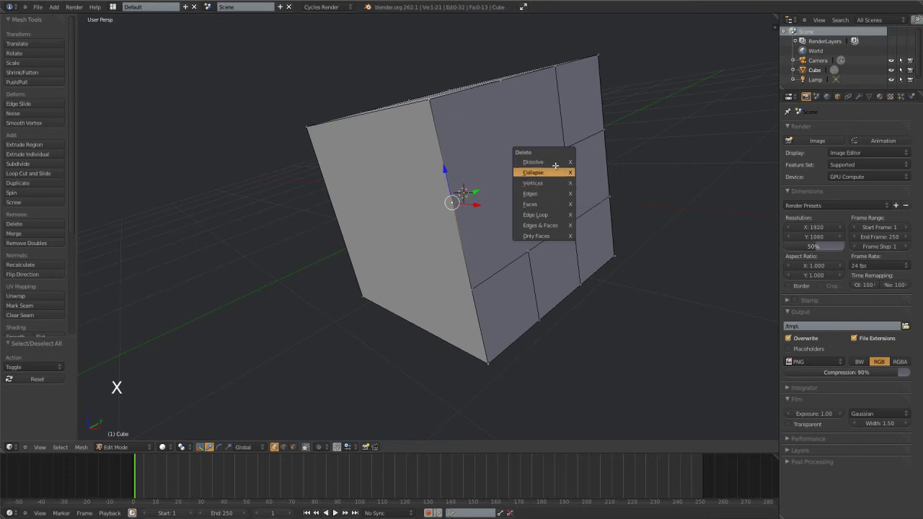
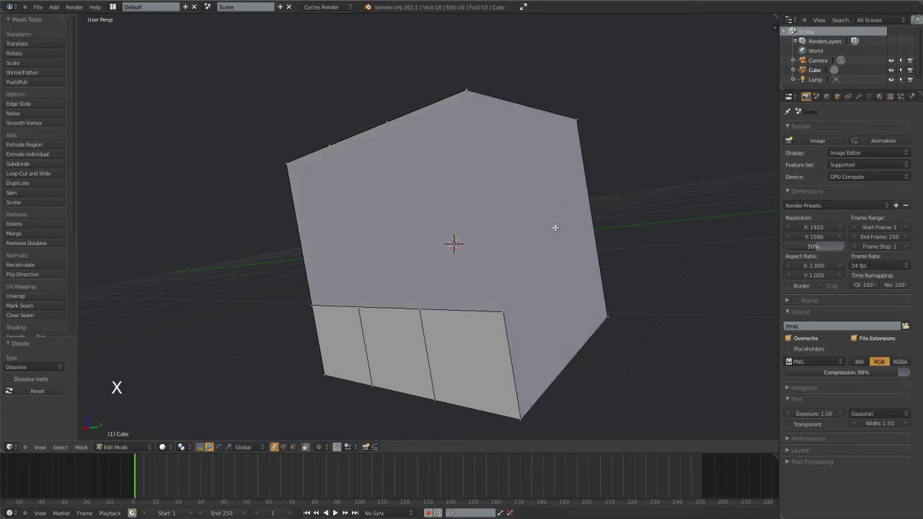
# Undo the removal, deselect and change the mesh selection mode while inspecting the cube
pyautogui.scroll(-3)
pyautogui.middleClick(446, 163)
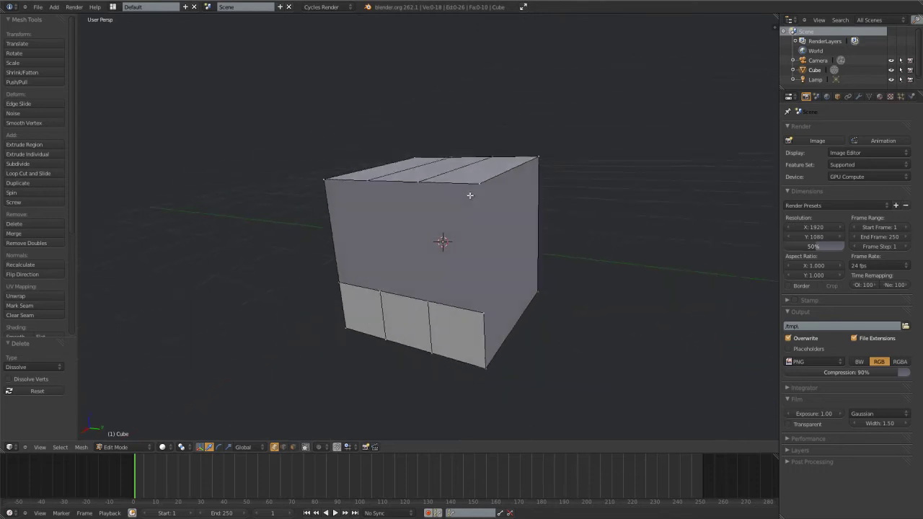
pyautogui.middleClick(496, 241)
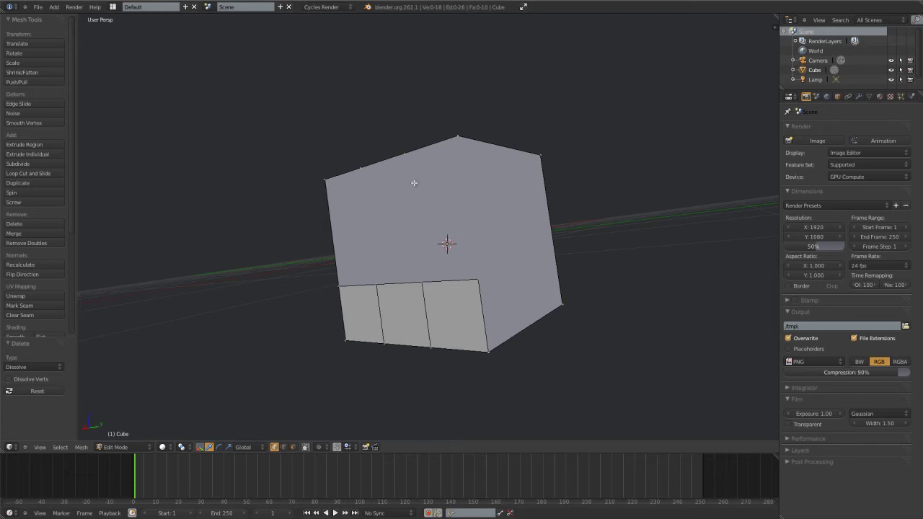
pyautogui.press('ctrl+z')
pyautogui.scroll(3)
pyautogui.middleClick(459, 236)
pyautogui.press('a')
pyautogui.middleClick(444, 254)
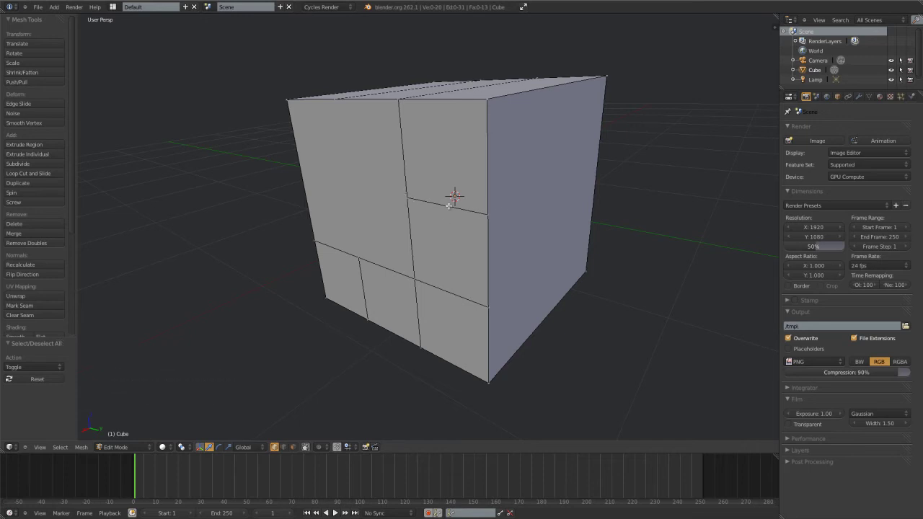
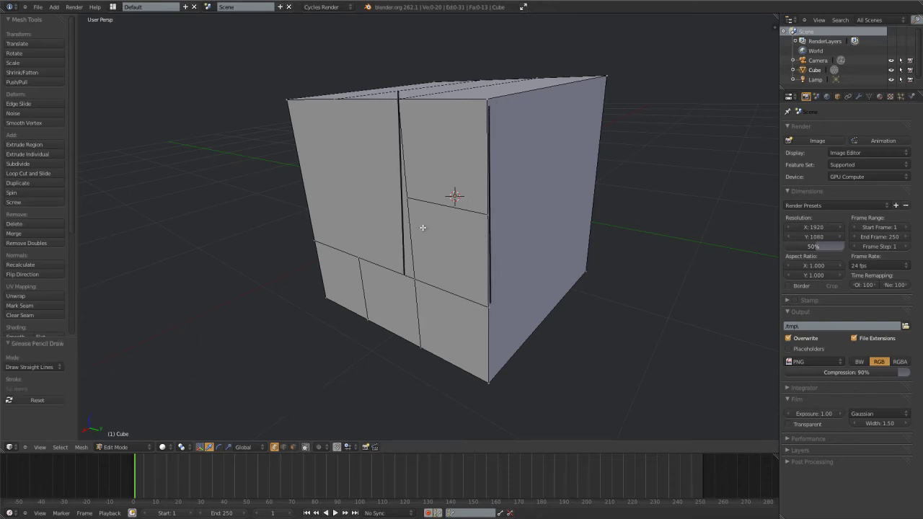
pyautogui.press('ctrl+Tab')
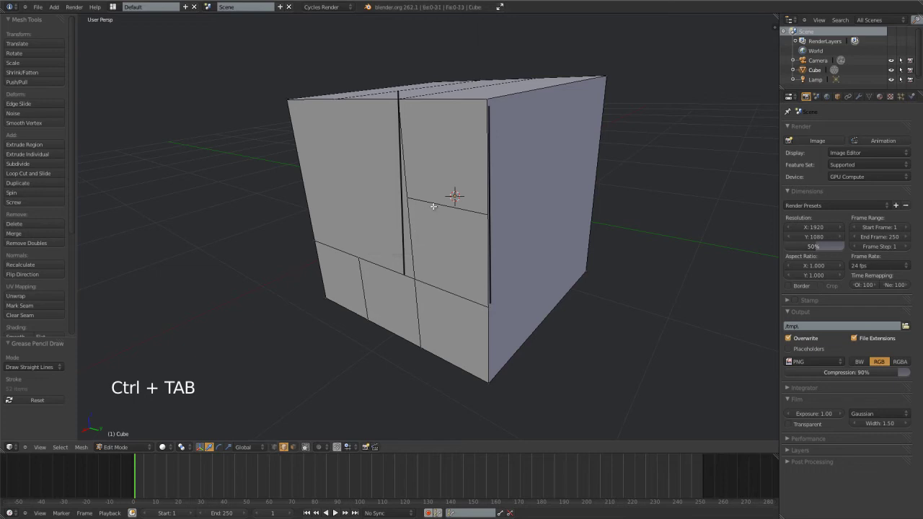
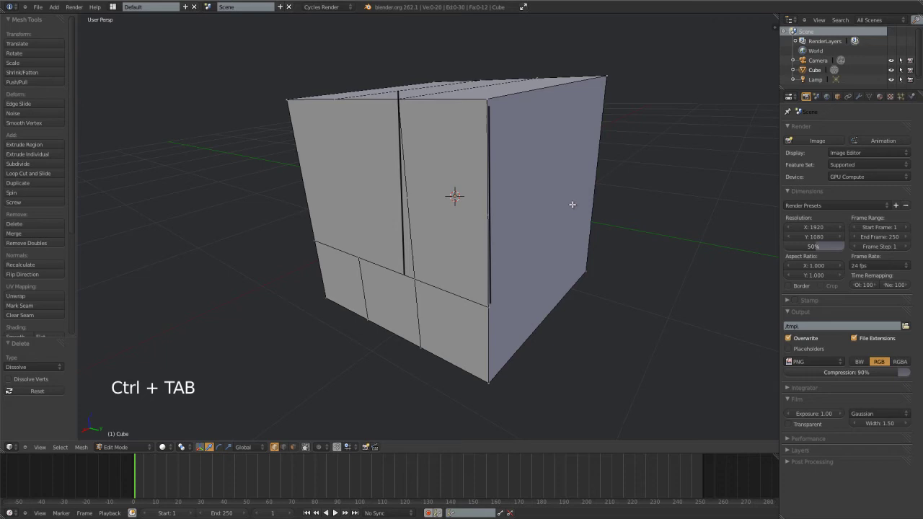
pyautogui.scroll(-3)
pyautogui.middleClick(519, 245)
# Select a set of subdivision edges and dissolve them
pyautogui.rightClick(413, 206)
pyautogui.rightClick(451, 212)
pyautogui.press('d')
pyautogui.rightClick(474, 272)
pyautogui.press('d')
pyautogui.press('d')
pyautogui.press('d')
pyautogui.rightClick(412, 257)
pyautogui.press('d')
pyautogui.press('d')
pyautogui.press('a')
pyautogui.rightClick(408, 203)
pyautogui.rightClick(467, 212)
pyautogui.press('x')
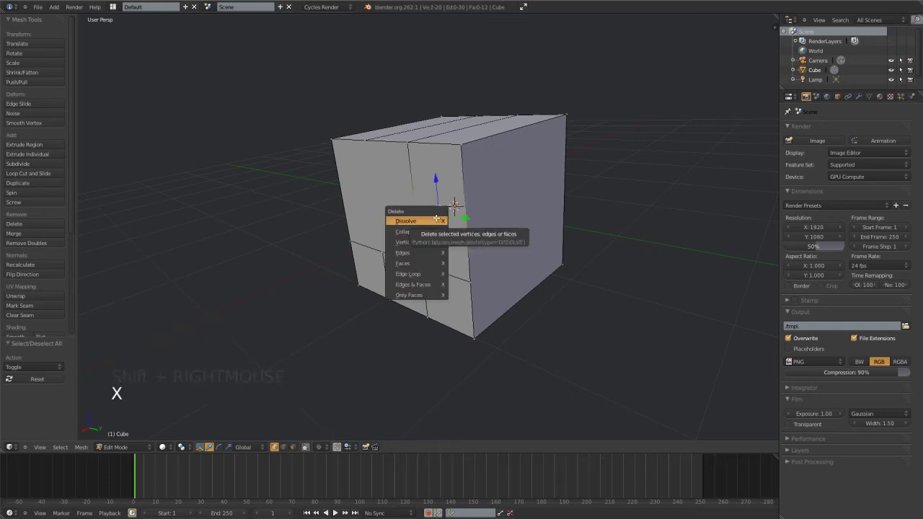
pyautogui.middleClick(445, 252)
pyautogui.middleClick(473, 288)
pyautogui.press('a')
# Select the remaining subdivision edges and dissolve them too
pyautogui.press('a')
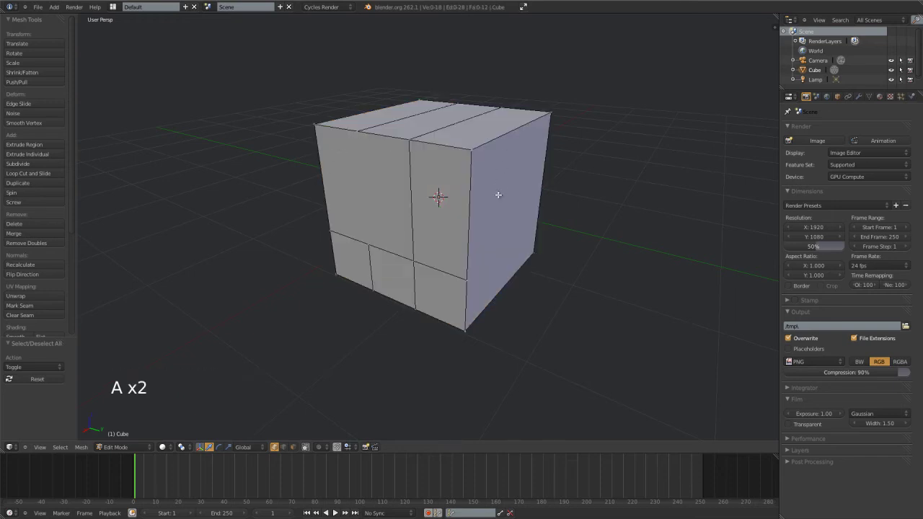
pyautogui.rightClick(467, 269)
pyautogui.press('a')
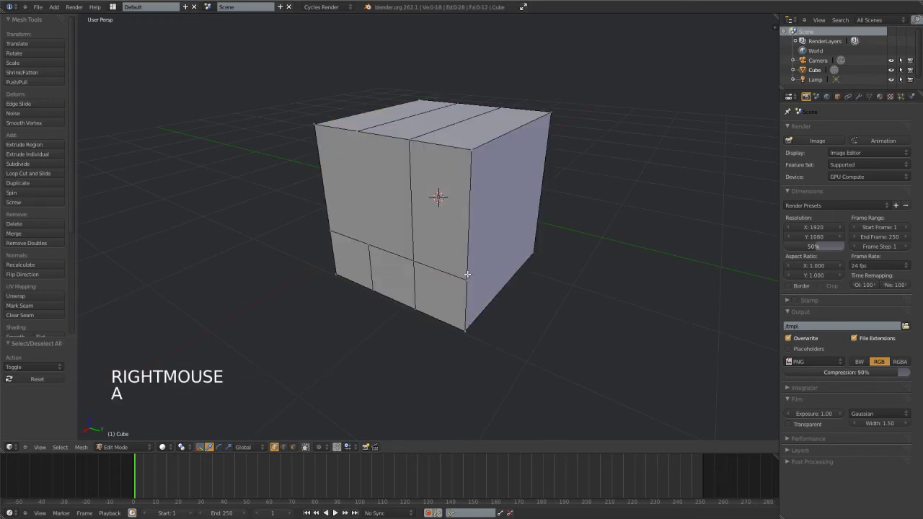
pyautogui.rightClick(363, 243)
pyautogui.press('a')
pyautogui.rightClick(363, 238)
pyautogui.press('x')
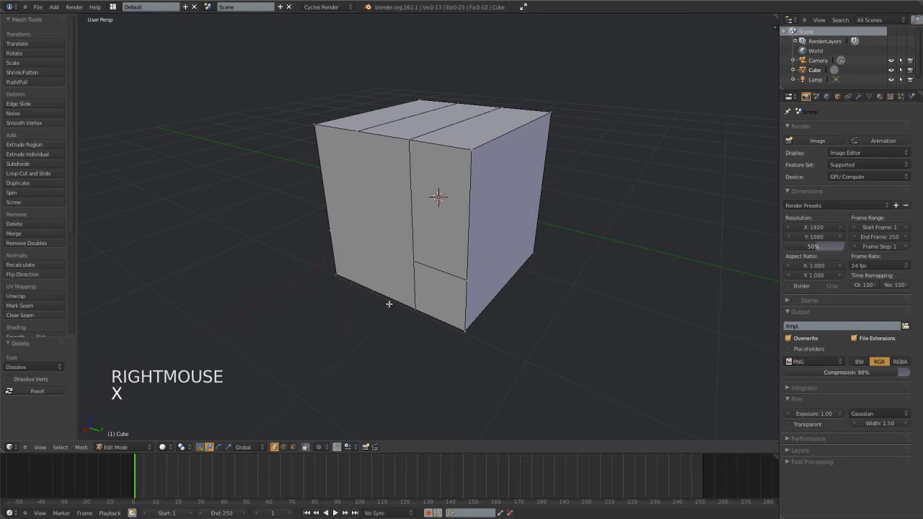
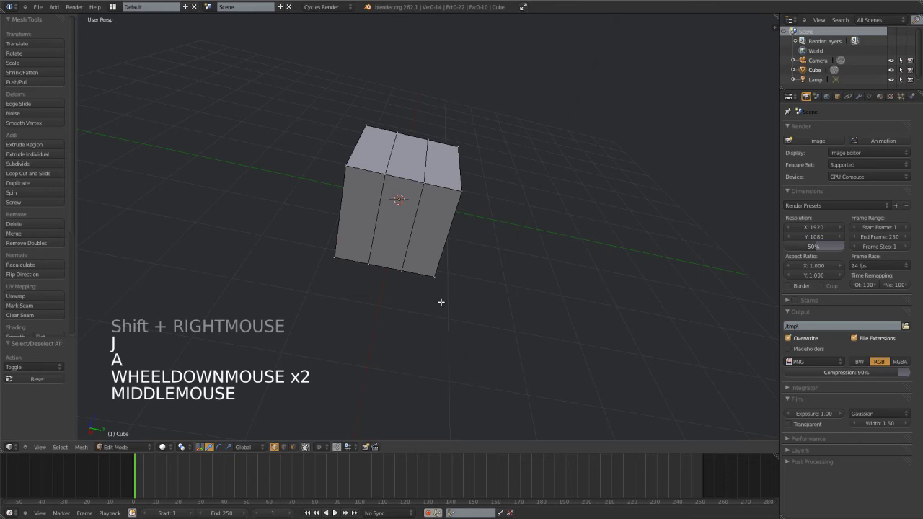
# Select an edge on the cube, deselect and inspect the cube from several angles
pyautogui.middleClick(516, 252)
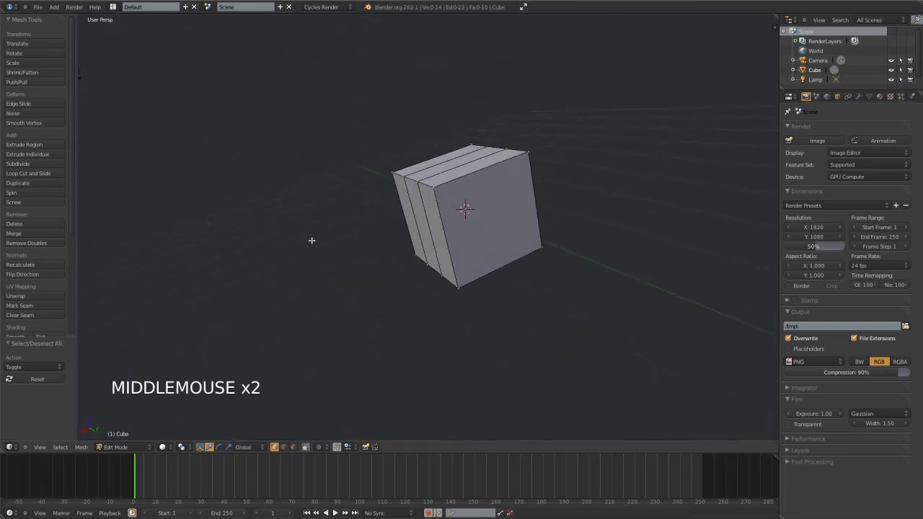
pyautogui.press('ctrl+r')
pyautogui.rightClick(408, 176)
pyautogui.press('a')
pyautogui.middleClick(474, 231)
pyautogui.scroll(3)
pyautogui.middleClick(442, 213)
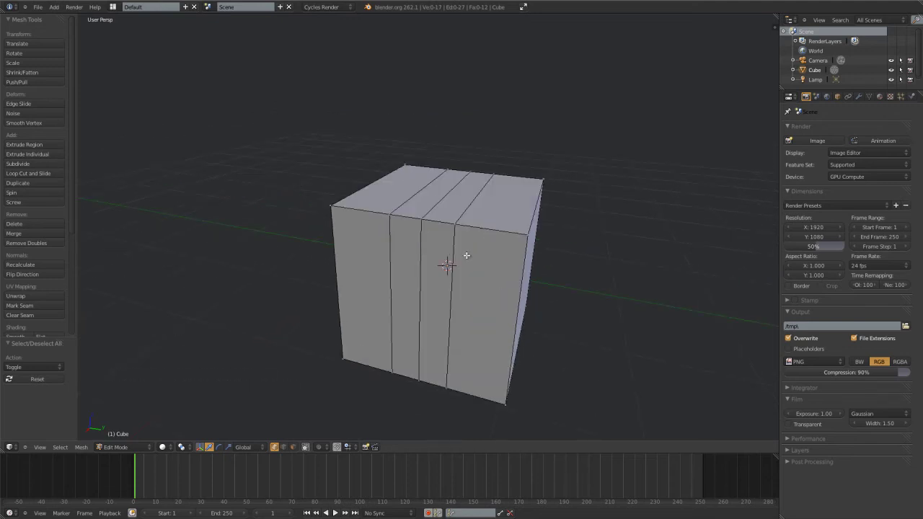
pyautogui.middleClick(471, 277)
pyautogui.middleClick(474, 265)
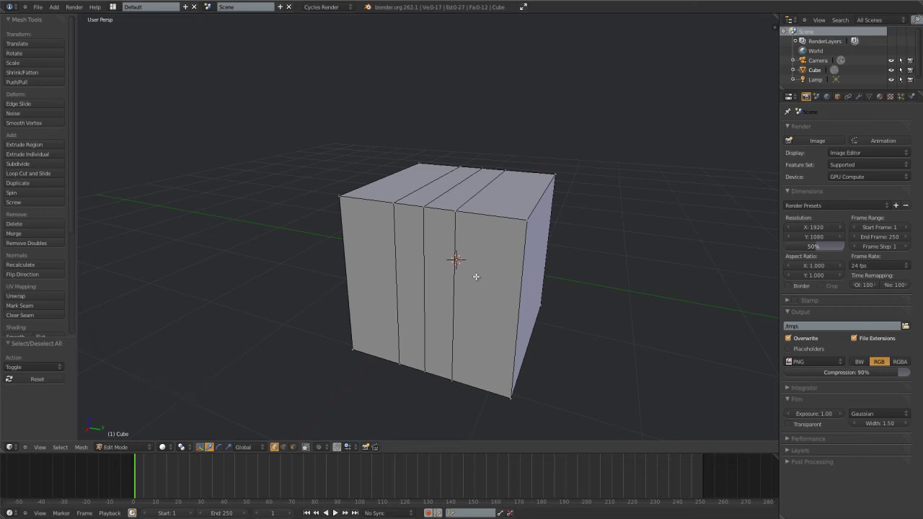
# Delete a top edge loop, undo it, then delete the middle vertical edge loop instead
pyautogui.rightClick(472, 185)
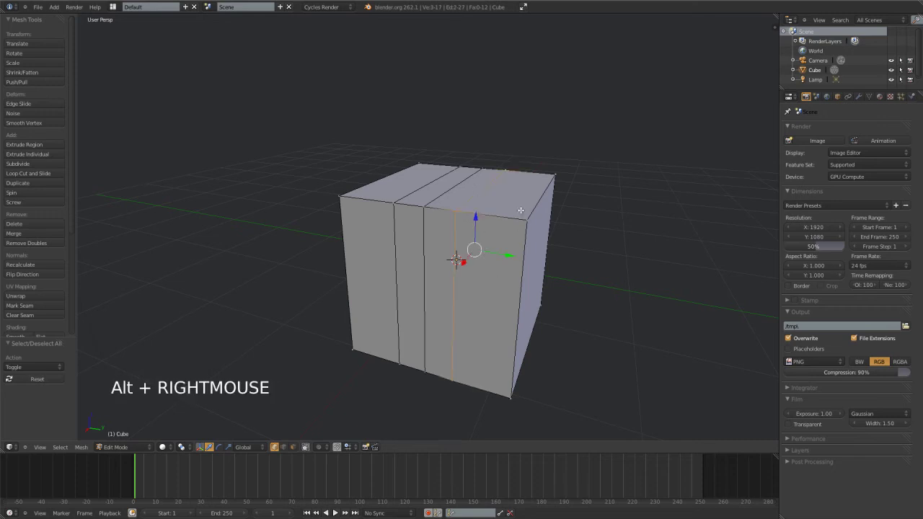
pyautogui.press('x')
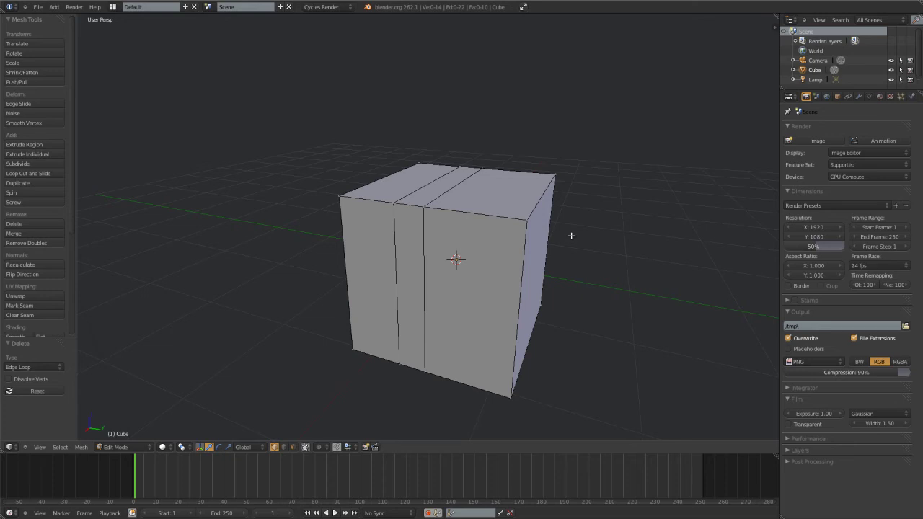
pyautogui.press('ctrl+z')
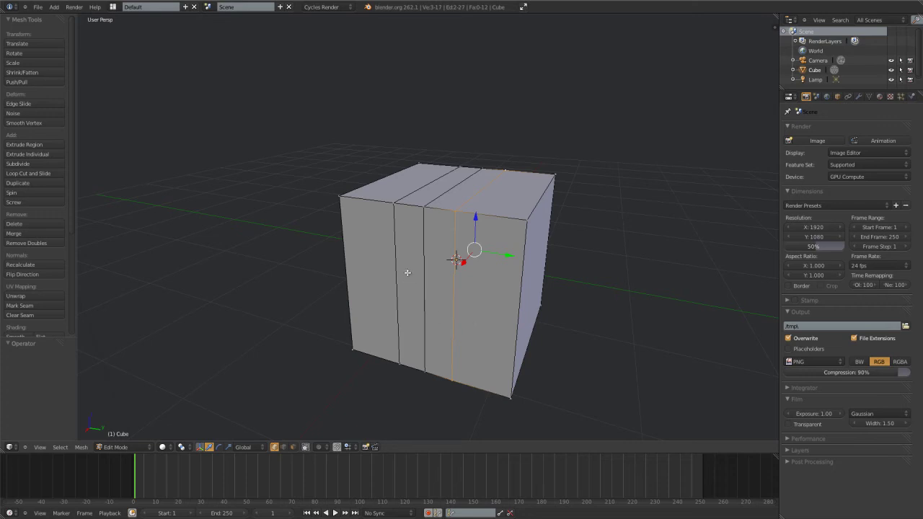
pyautogui.rightClick(393, 235)
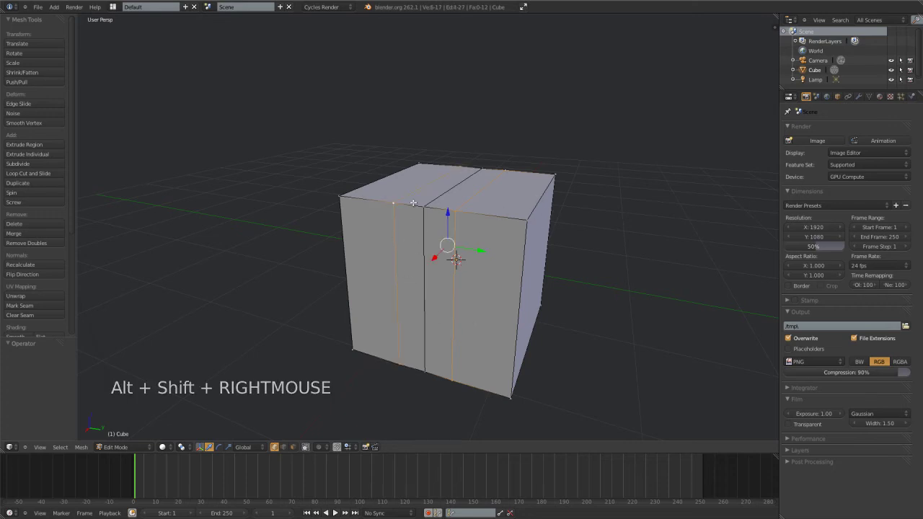
pyautogui.press('x')
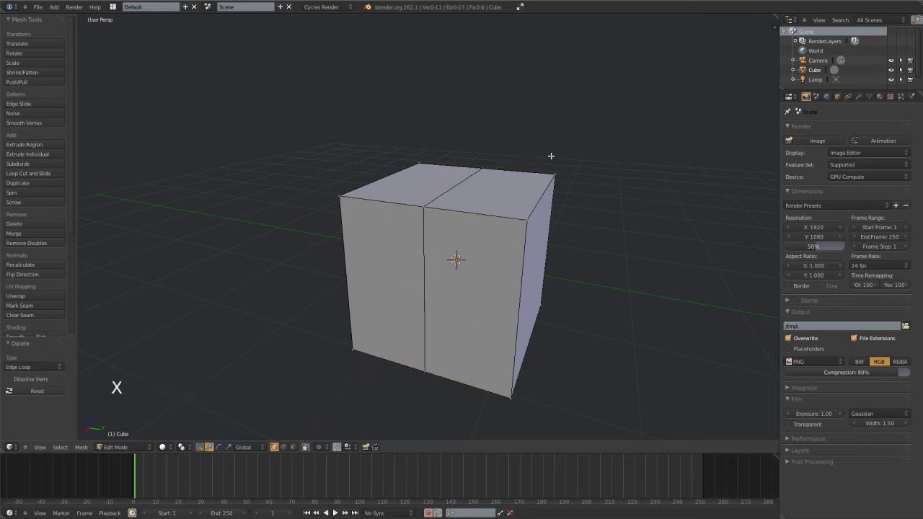
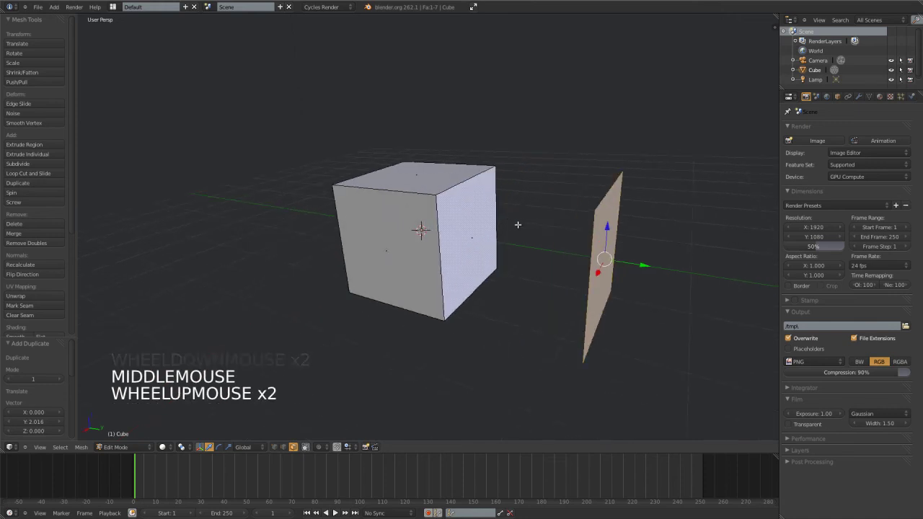
# Deselect the duplicated plane
pyautogui.press('a')
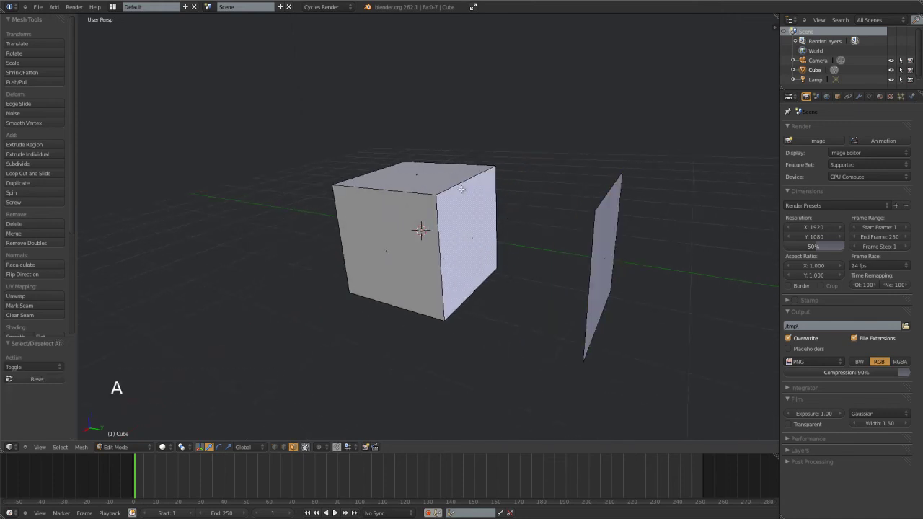
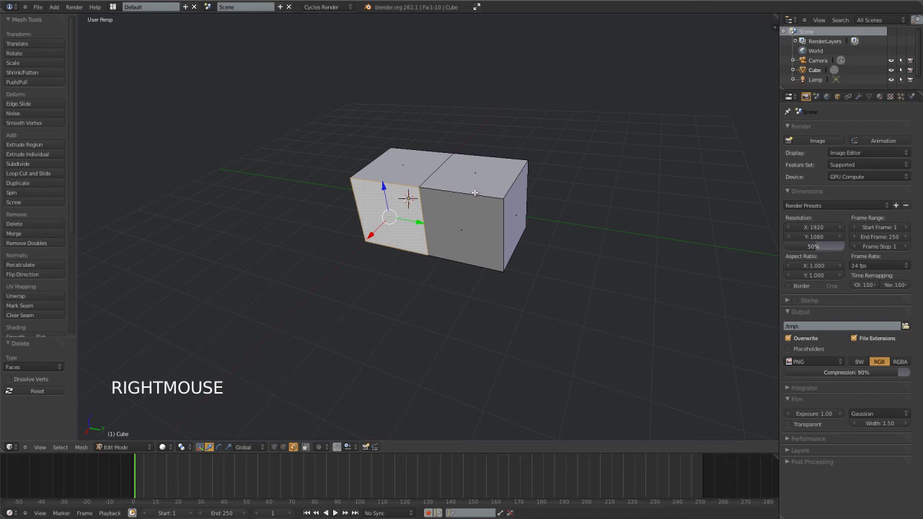
# Delete only the selected end face to leave an opening, move it and change selection mode
pyautogui.press('y')
pyautogui.press('x')
pyautogui.press('g')
pyautogui.click(426, 237)
pyautogui.press('ctrl+Tab')
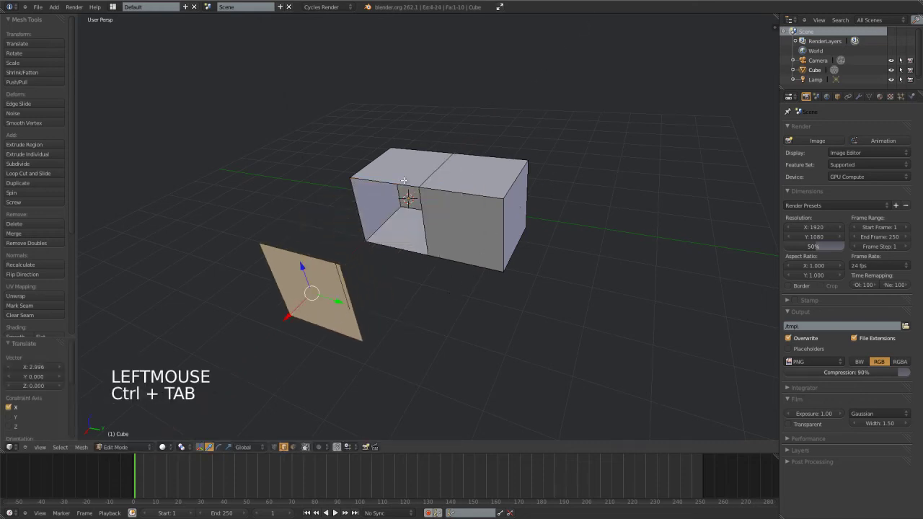
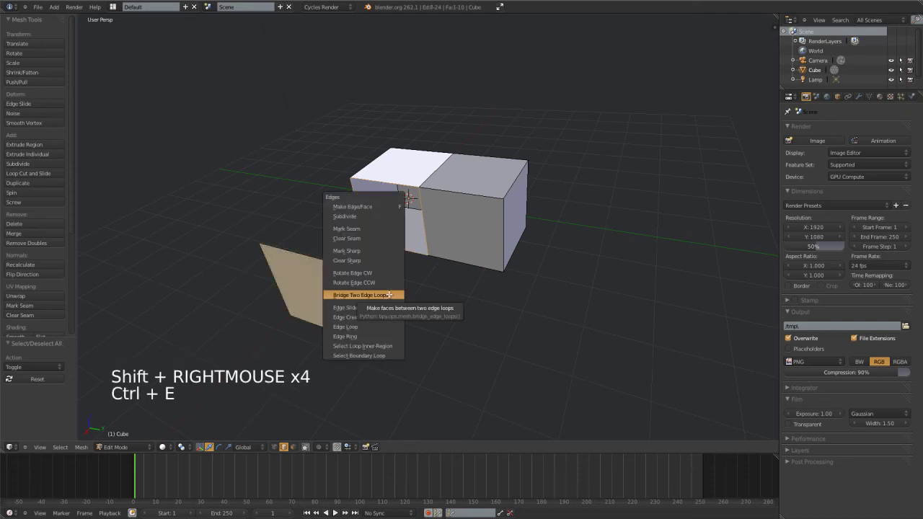
# Bridge the two open edge loops with faces to form the L-shaped corner
pyautogui.press('z')
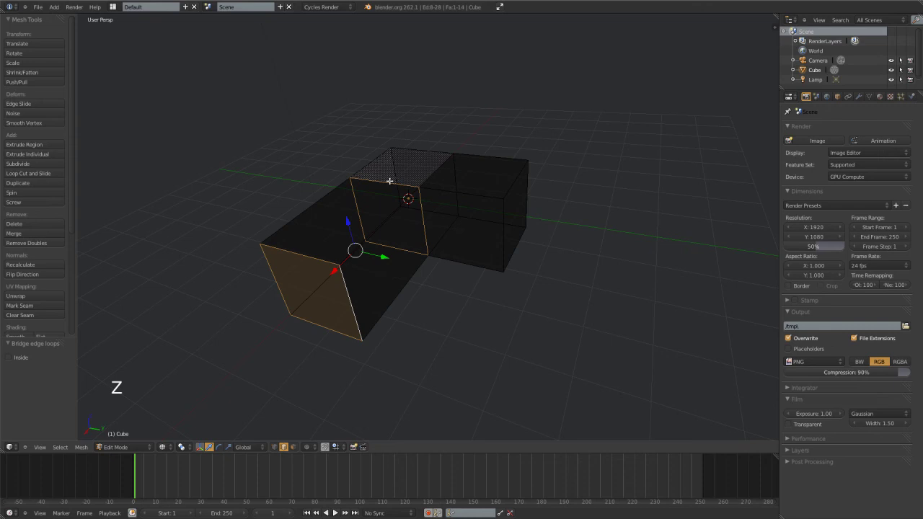
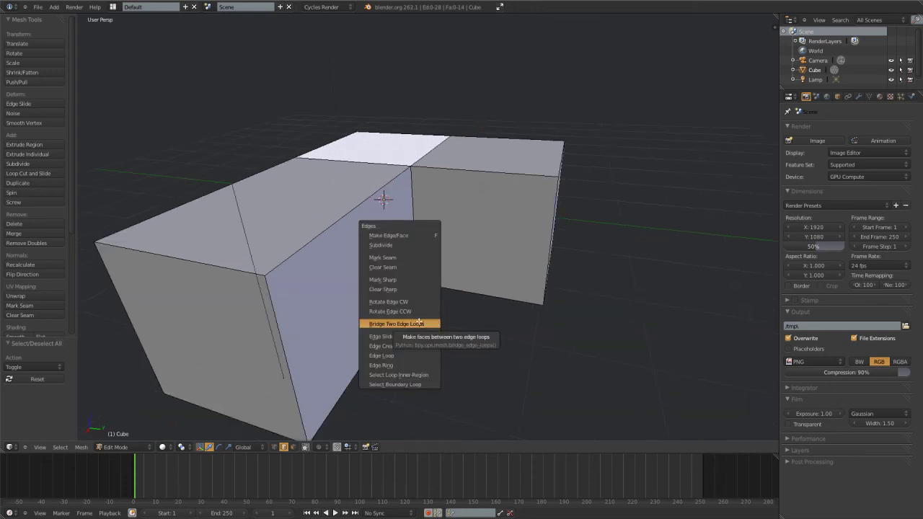
pyautogui.middleClick(364, 316)
pyautogui.scroll(-3)
pyautogui.middleClick(388, 302)
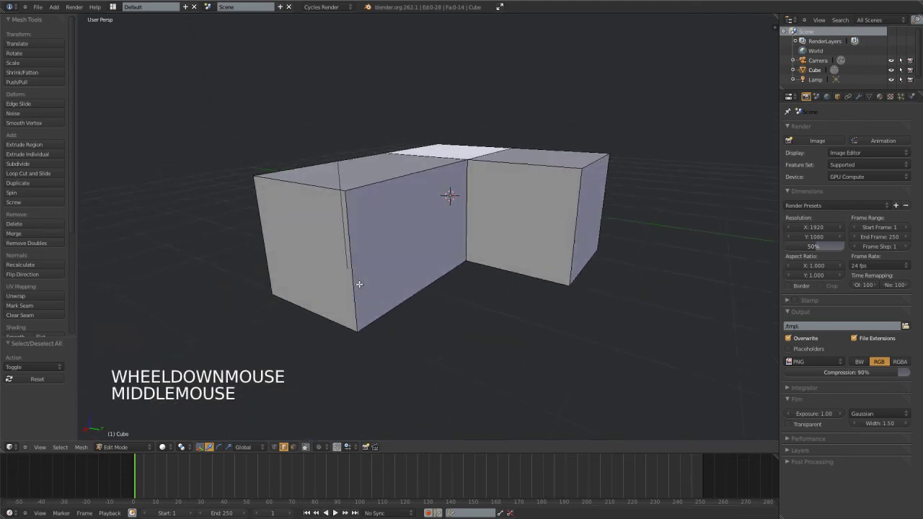
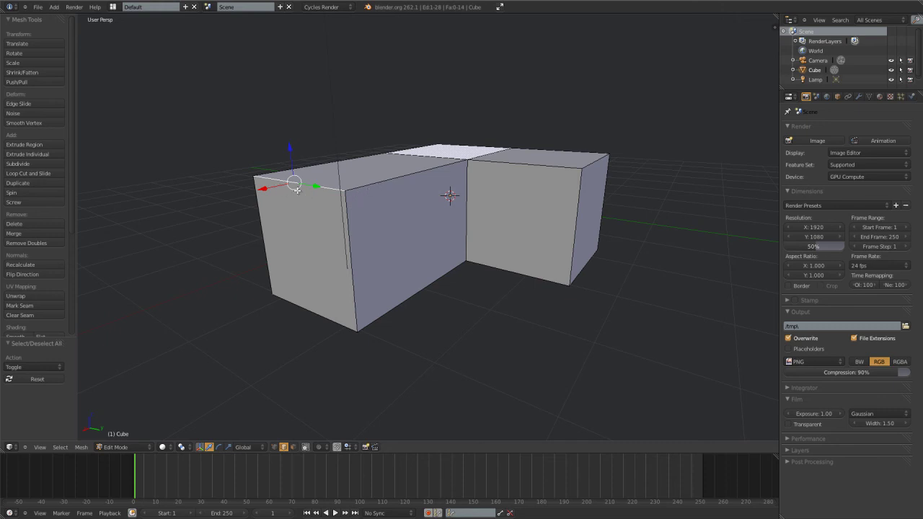
pyautogui.scroll(3)
pyautogui.scroll(-3)
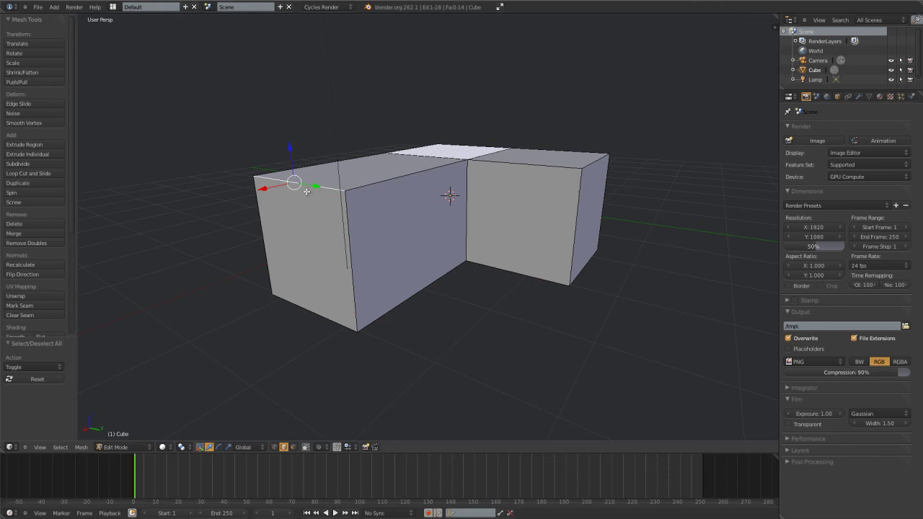
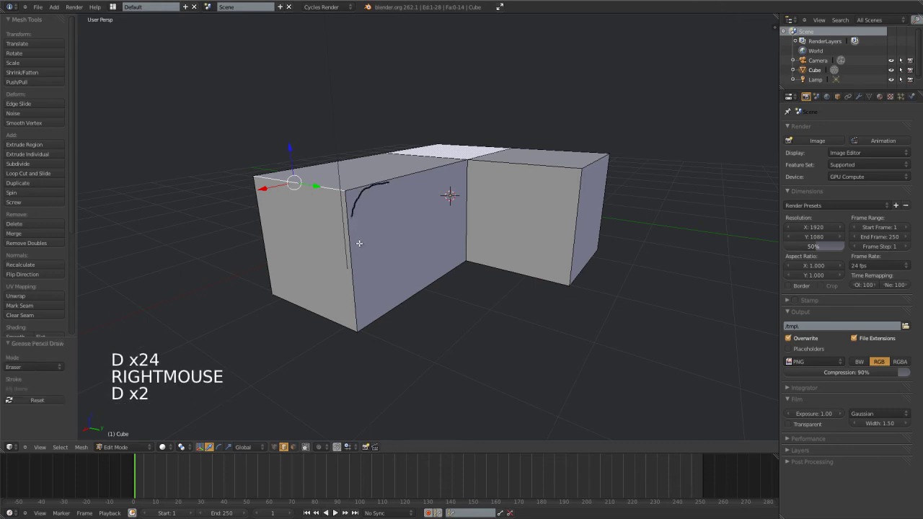
pyautogui.press('d')
pyautogui.rightClick(349, 212)
pyautogui.press('d')
pyautogui.press('d')
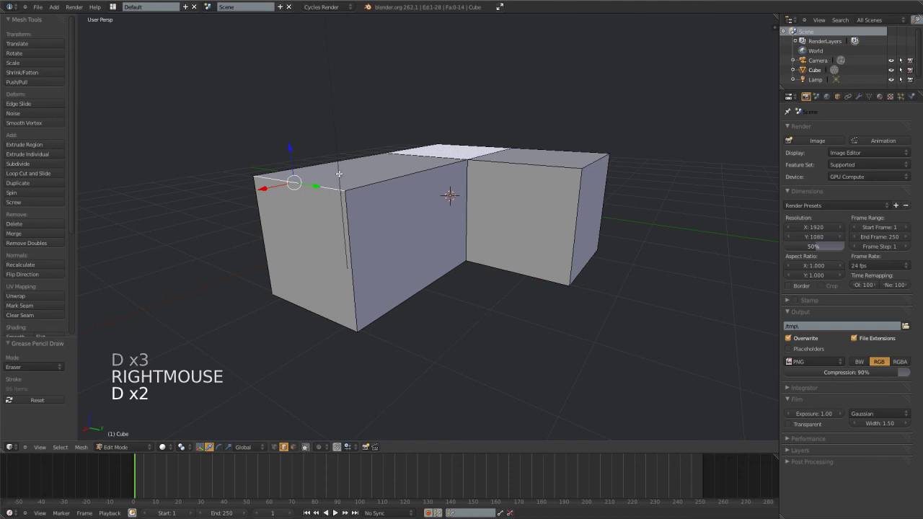
# Bevel the outer corner with Percentage 0.230, Recursion Level 3, Even and Distance enabled
pyautogui.press('w')
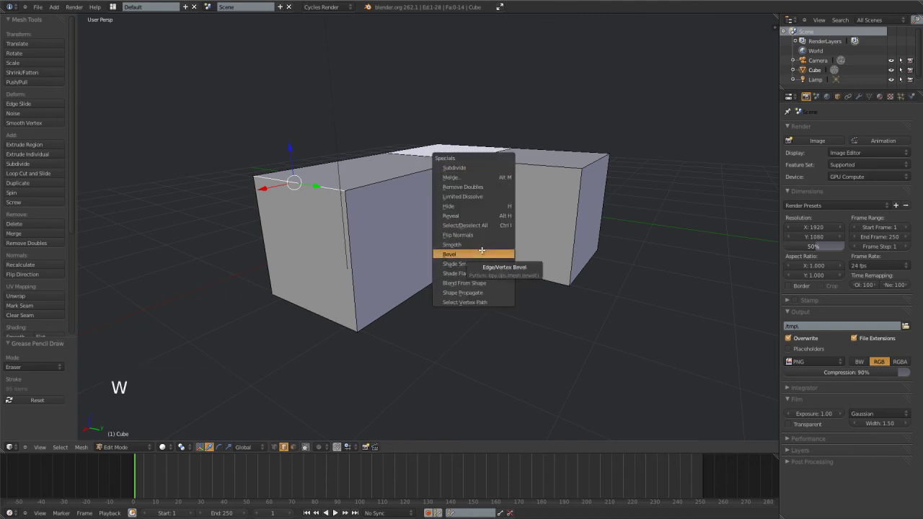
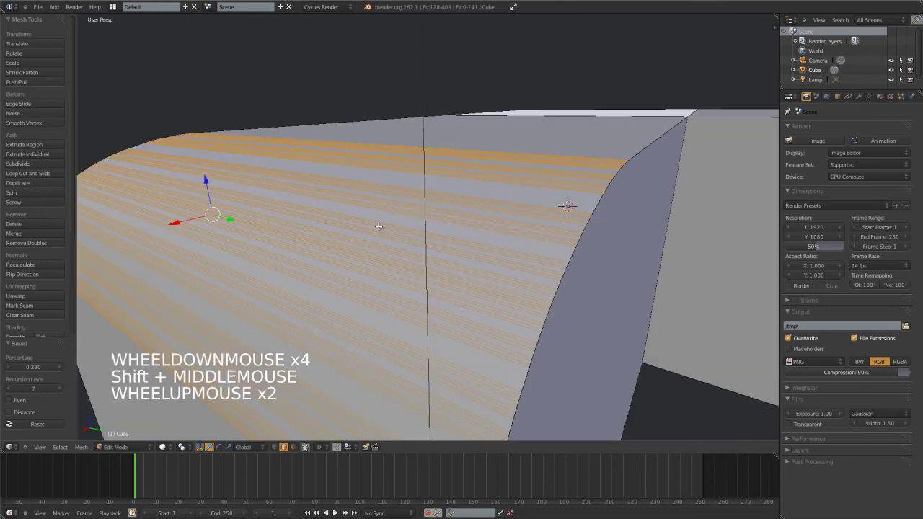
pyautogui.middleClick(430, 256)
pyautogui.middleClick(445, 247)
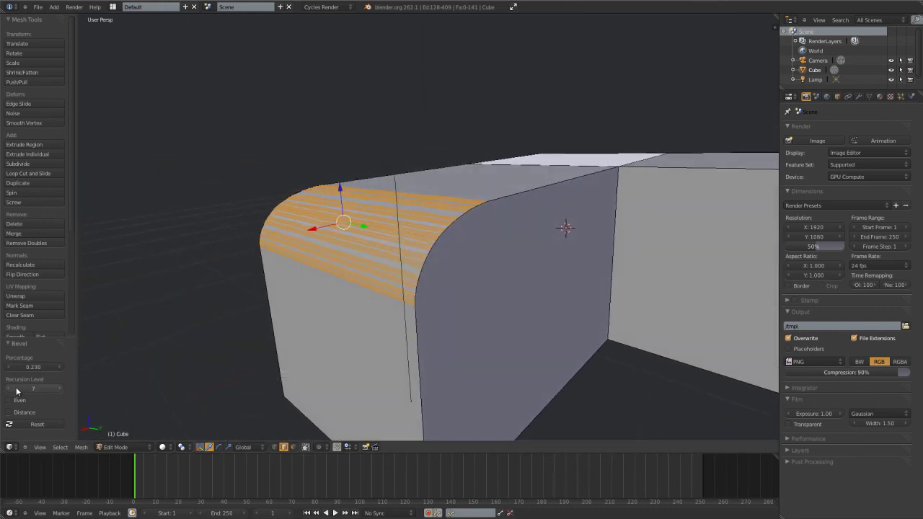
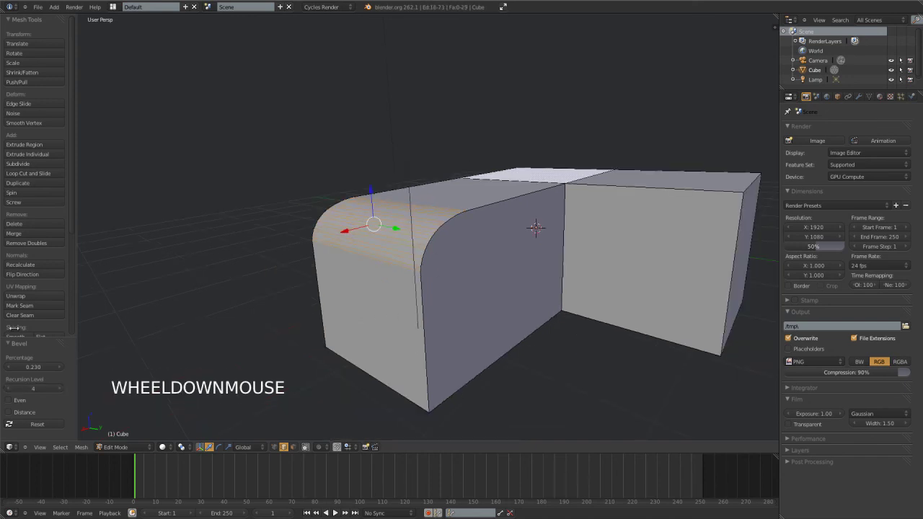
pyautogui.click(17, 391)
pyautogui.click(16, 402)
pyautogui.click(18, 415)
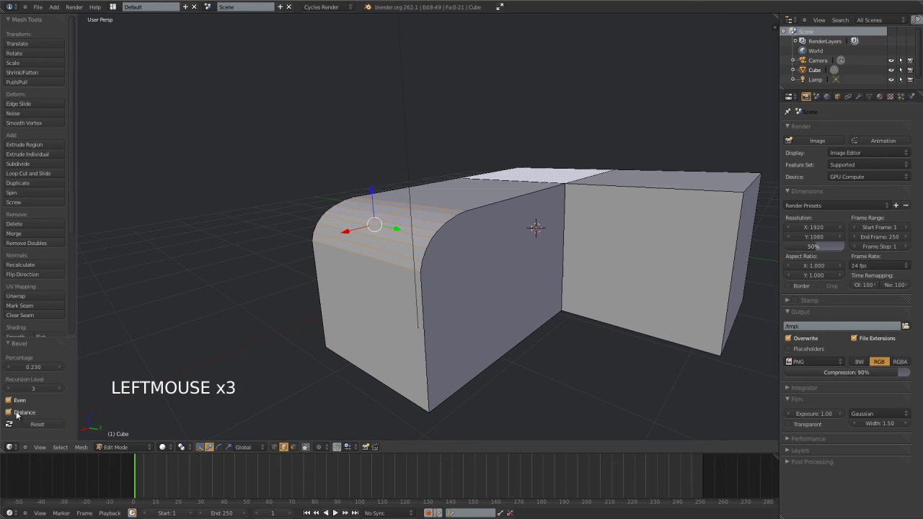
pyautogui.click(15, 384)
pyautogui.press('a')
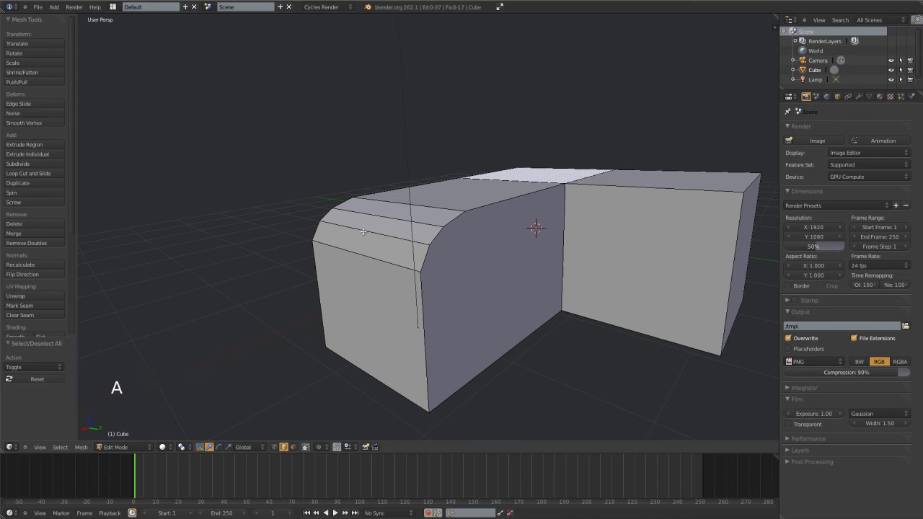